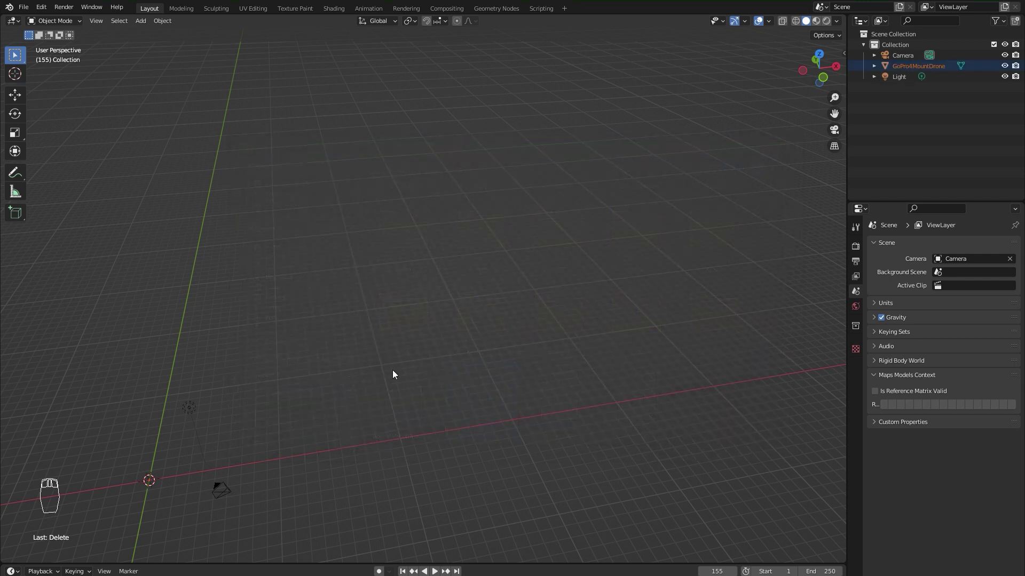
Orbit and pan the viewport to find and centre the GoPro4MountDrone model, rotating it upright onto the grid.
{"action": "left_click_drag", "start_coordinate": [386, 355], "coordinate": [363, 320]}
{"action": "left_click_drag", "start_coordinate": [900, 70], "coordinate": [233, 248]}
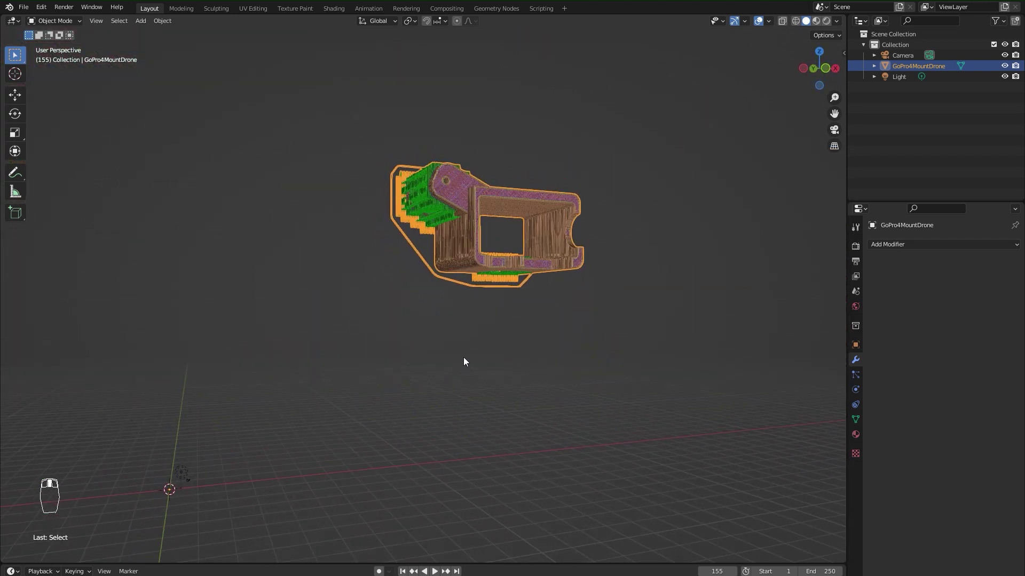
{"action": "key", "text": "r"}
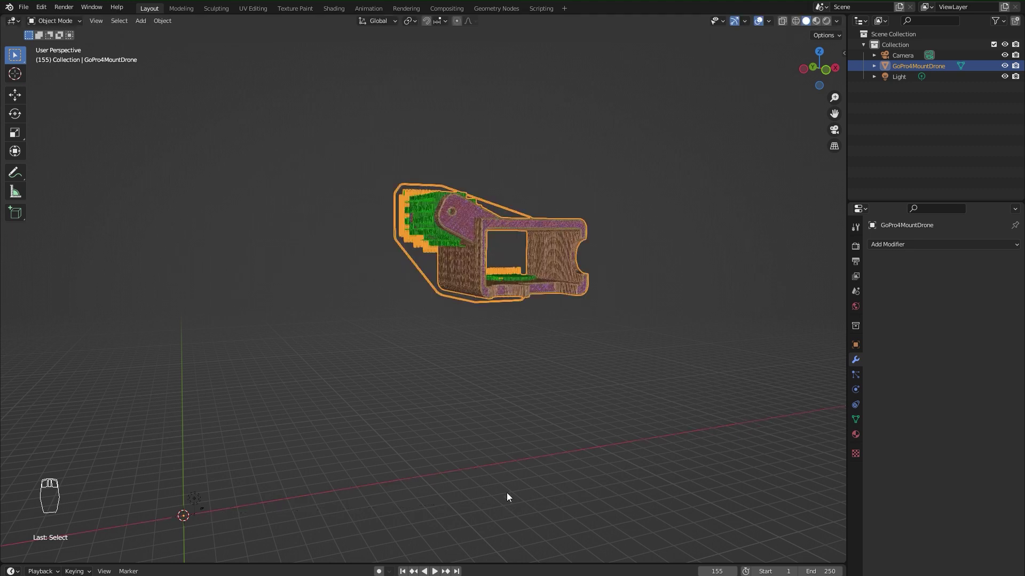
{"action": "key", "text": "r"}
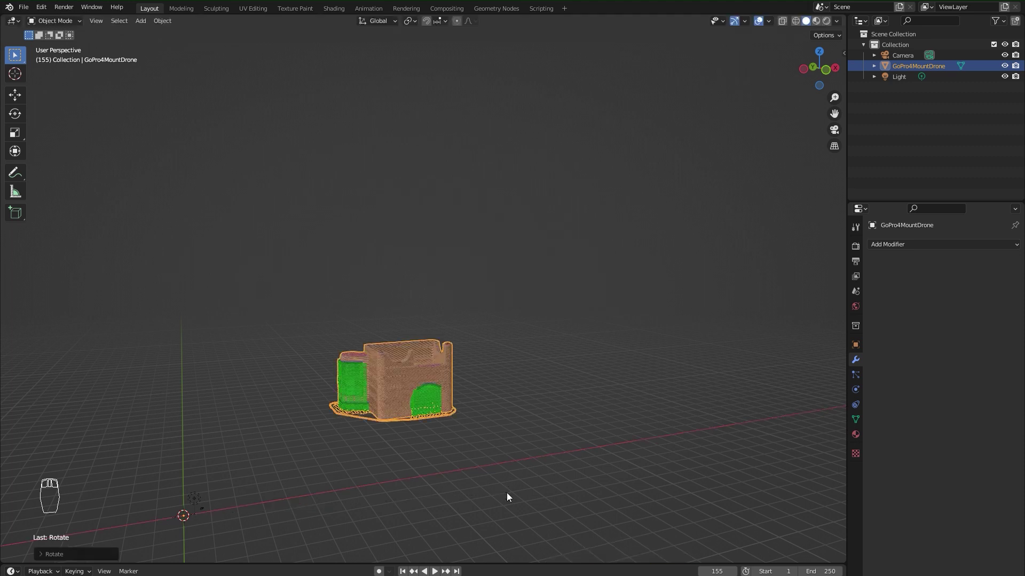
{"action": "left_click_drag", "start_coordinate": [414, 396], "coordinate": [455, 376]}
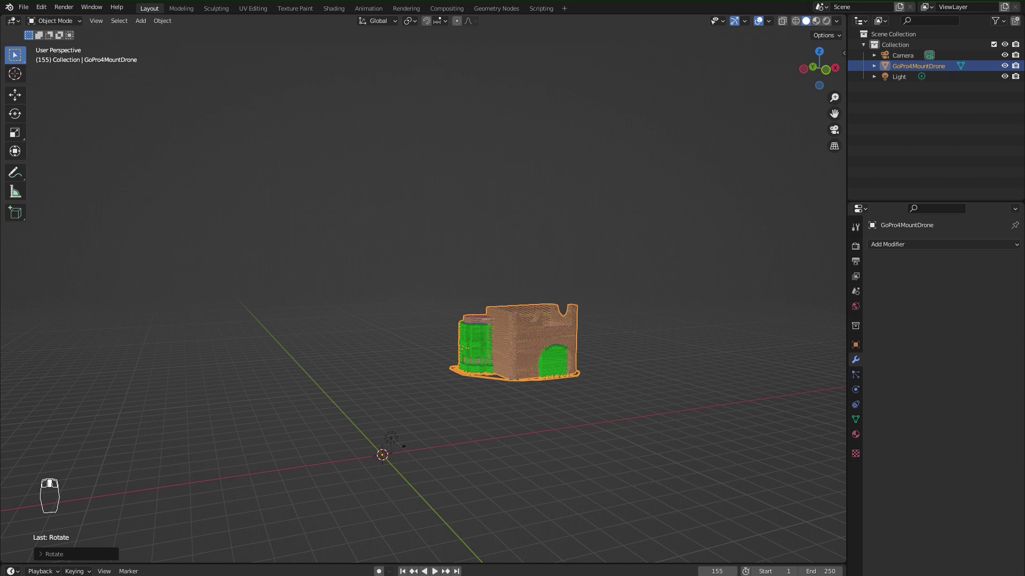
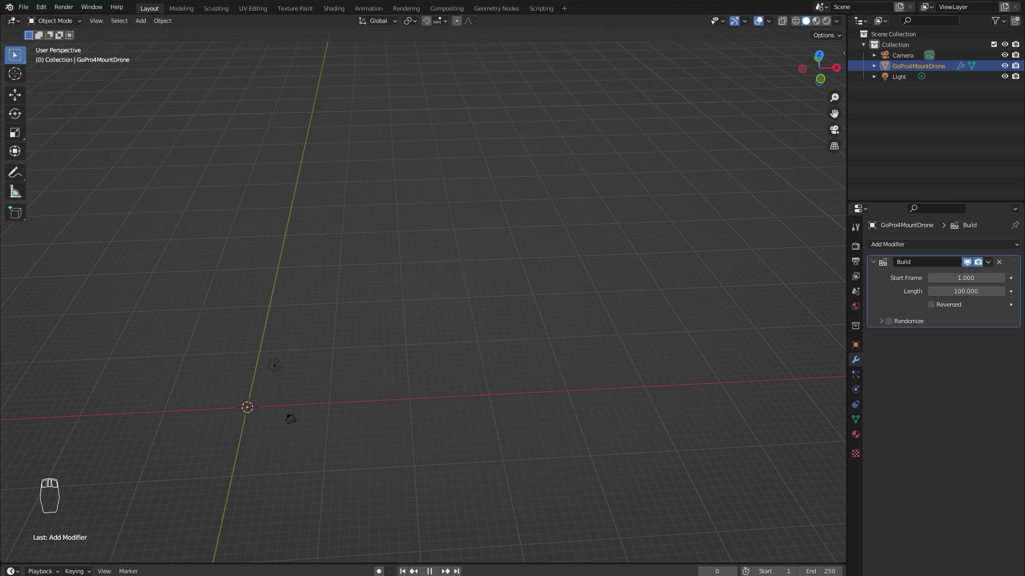
Play and stop the Build modifier animation, then enlarge the timeline area.
{"action": "double_click", "coordinate": [286, 516]}
{"action": "left_click", "coordinate": [178, 532]}
{"action": "left_click_drag", "start_coordinate": [67, 543], "coordinate": [125, 539]}
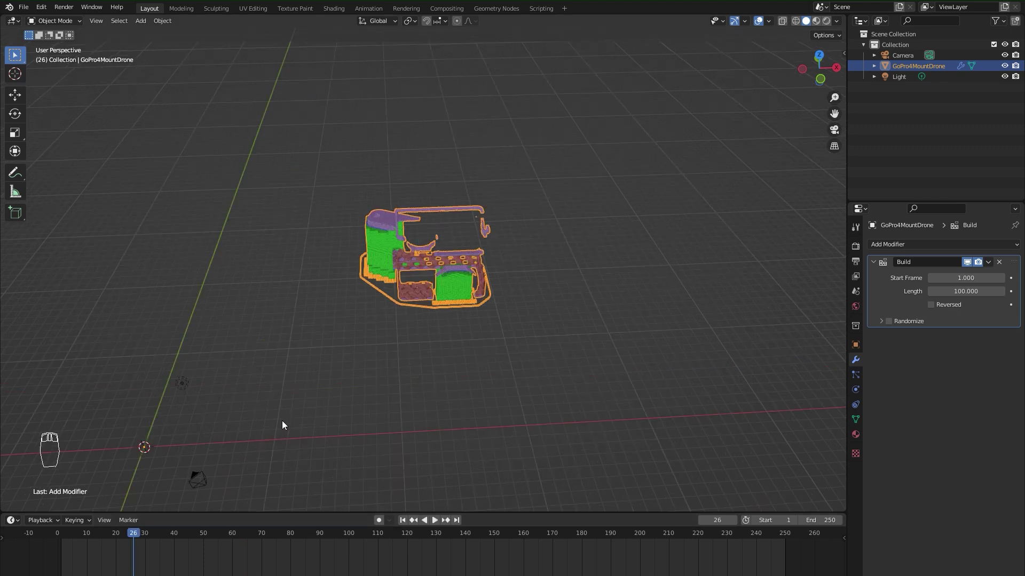
In Edit Mode select all geometry and sort mesh elements along Z so the build grows bottom-up, then replay.
{"action": "key", "text": "Tab"}
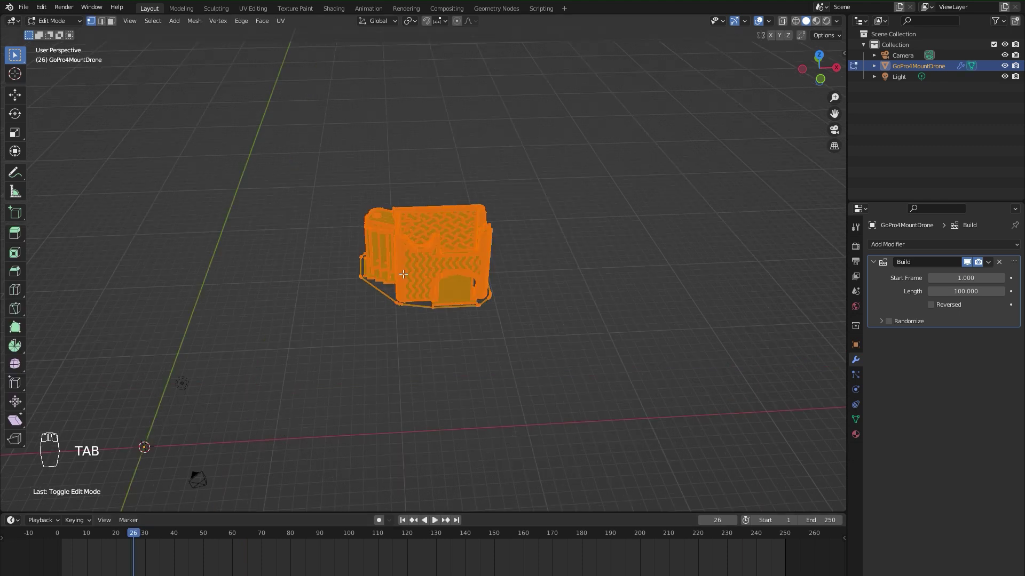
{"action": "key", "text": "a"}
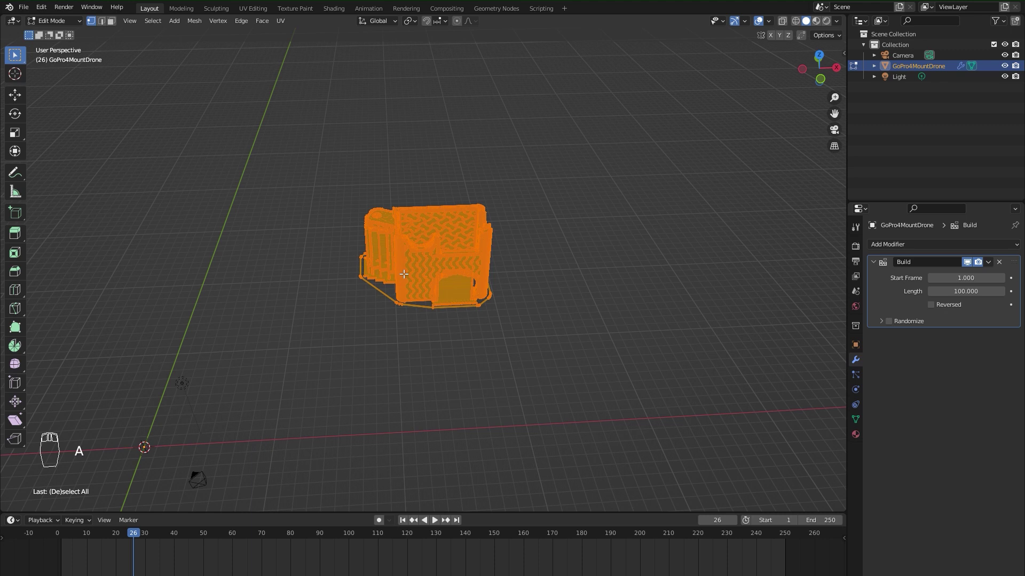
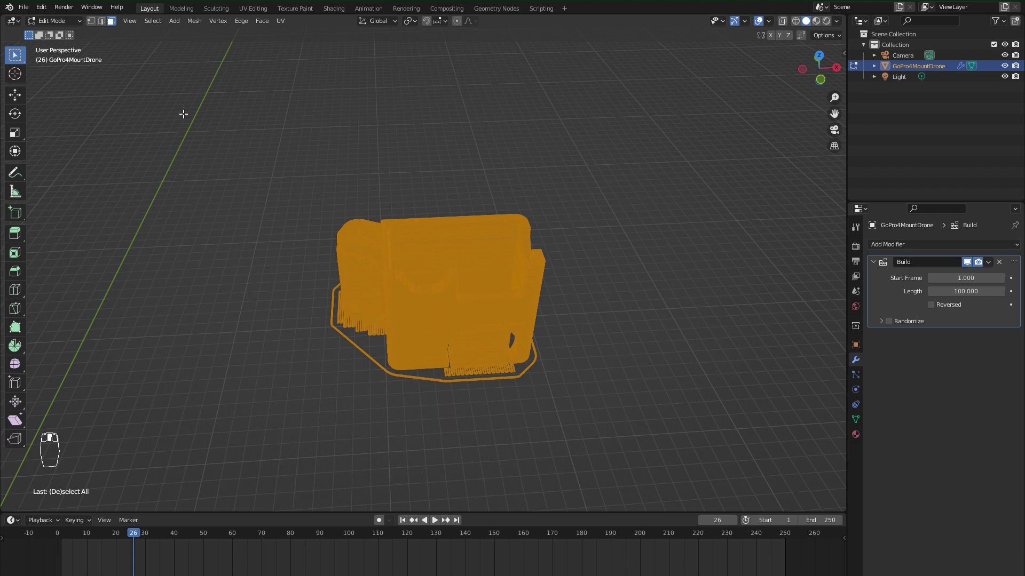
{"action": "left_click_drag", "start_coordinate": [200, 28], "coordinate": [201, 30]}
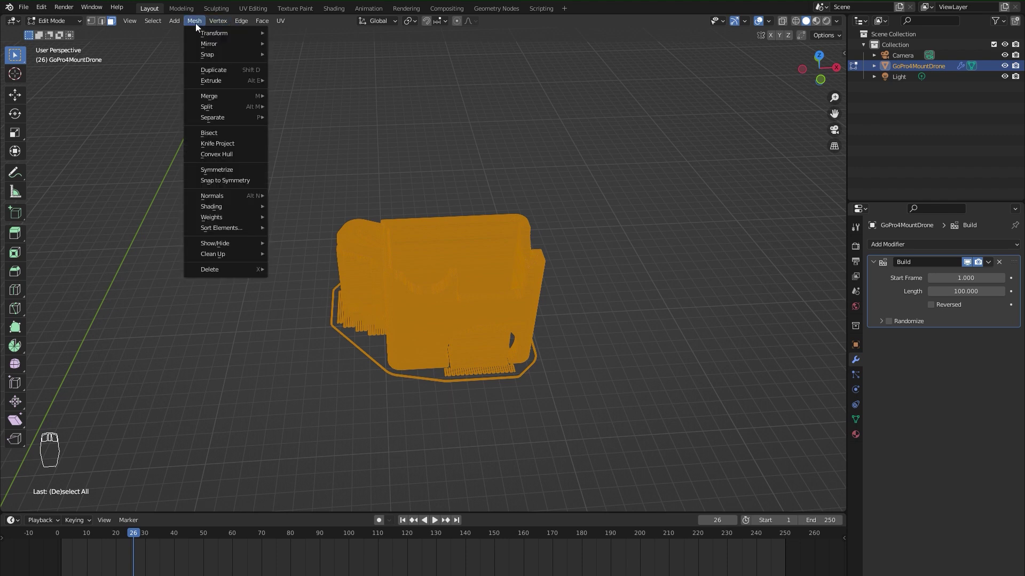
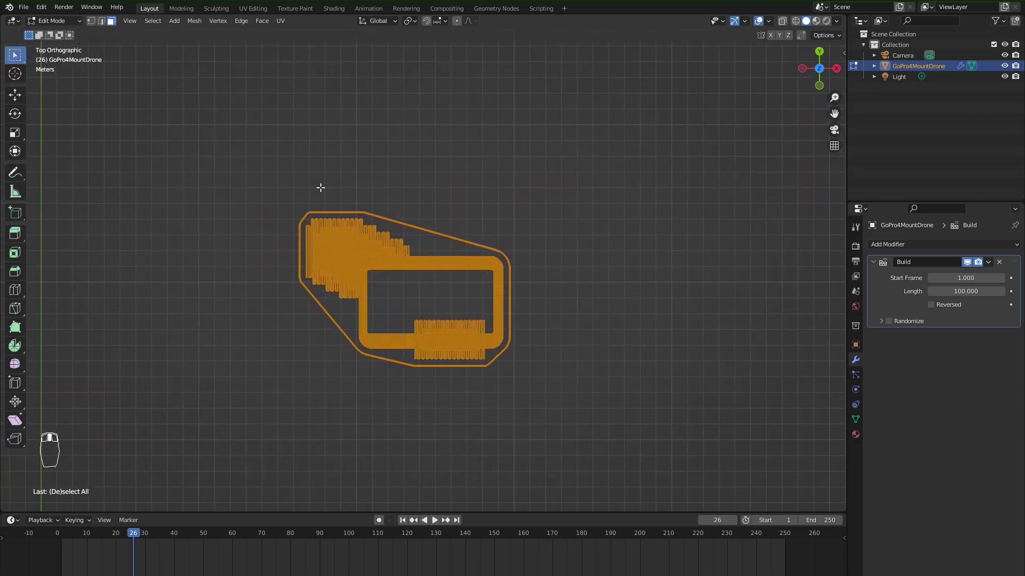
{"action": "left_click_drag", "start_coordinate": [193, 20], "coordinate": [317, 234]}
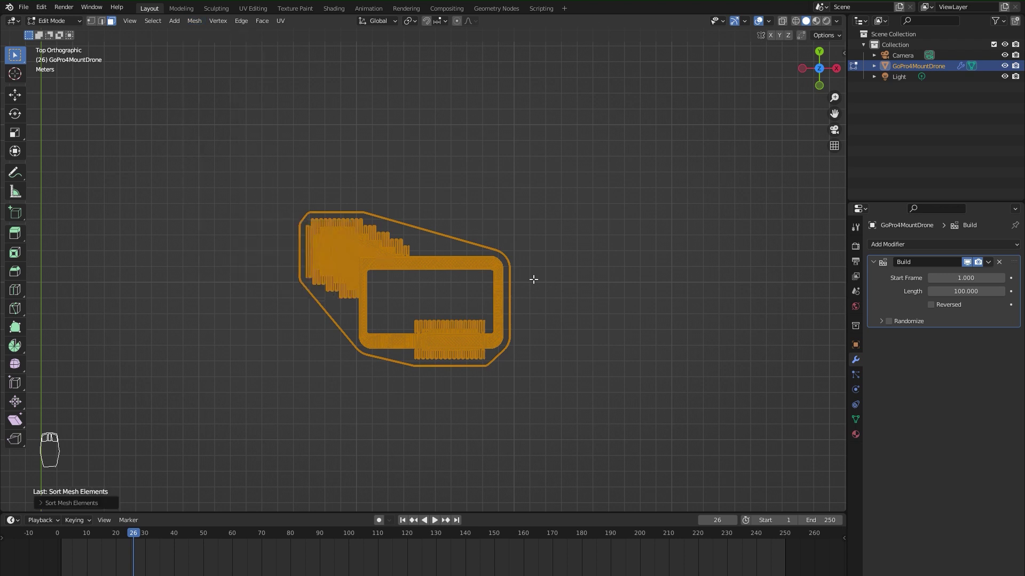
{"action": "left_click_drag", "start_coordinate": [154, 543], "coordinate": [166, 546]}
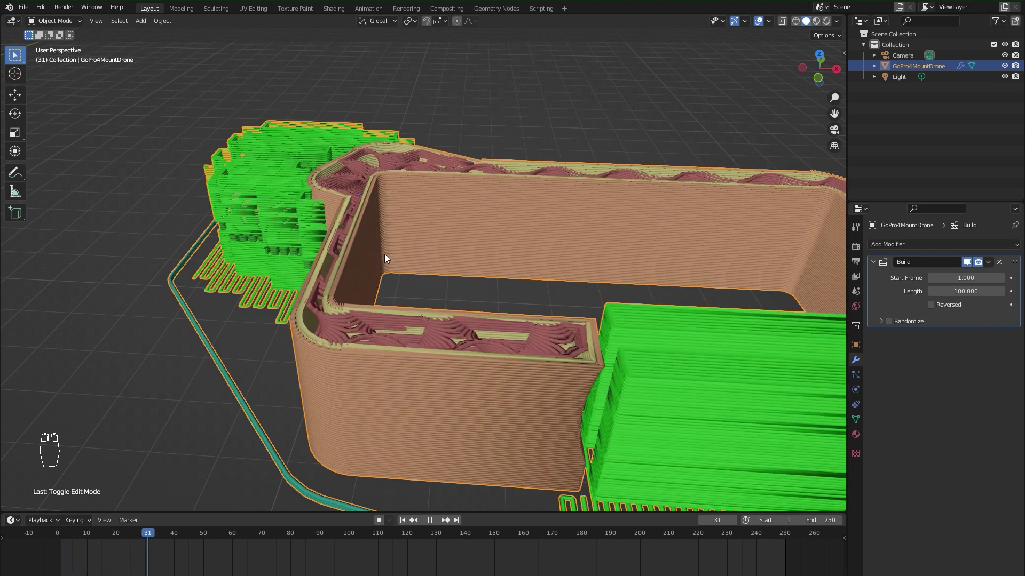
Turn off the Build modifier's viewport display so the full model shows, then frame and recentre it.
{"action": "key", "text": "space"}
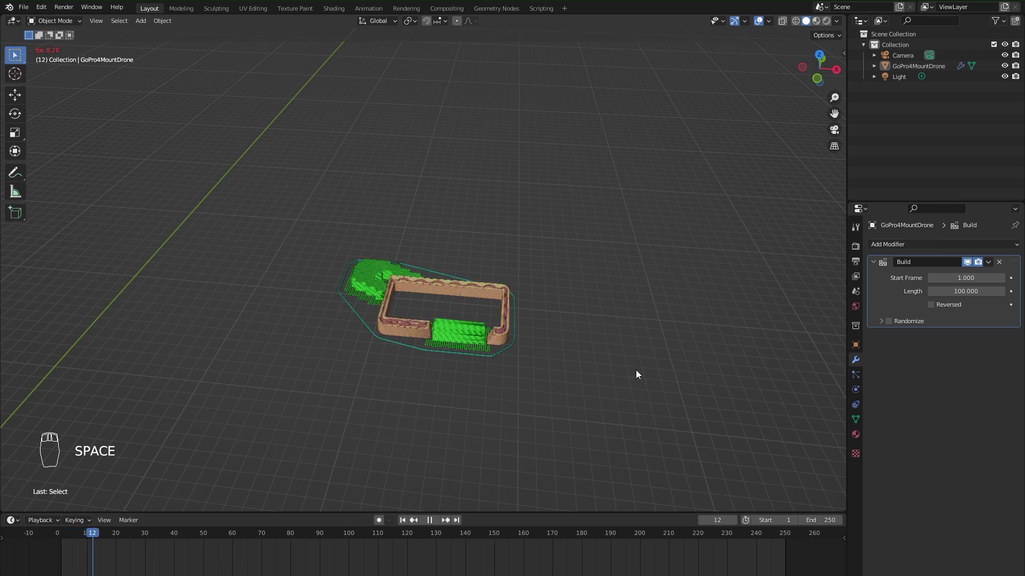
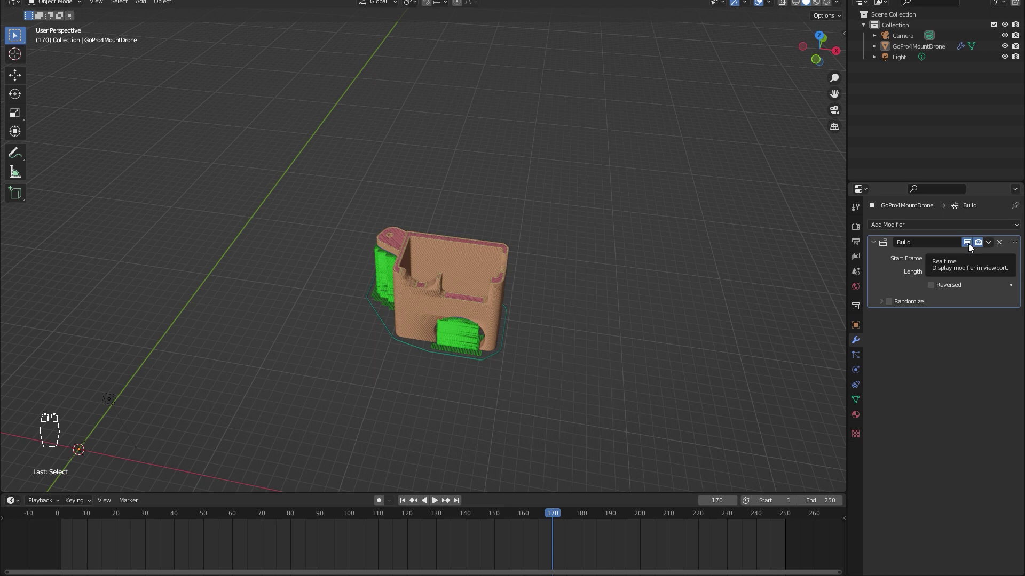
{"action": "left_click_drag", "start_coordinate": [509, 305], "coordinate": [229, 531]}
{"action": "left_click_drag", "start_coordinate": [230, 531], "coordinate": [108, 528]}
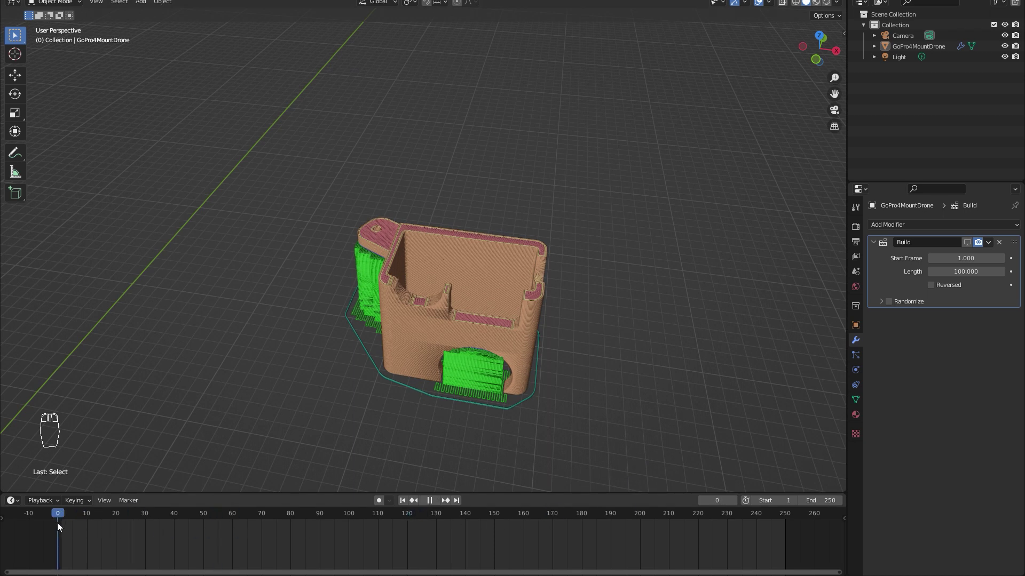
{"action": "left_click_drag", "start_coordinate": [431, 358], "coordinate": [417, 335]}
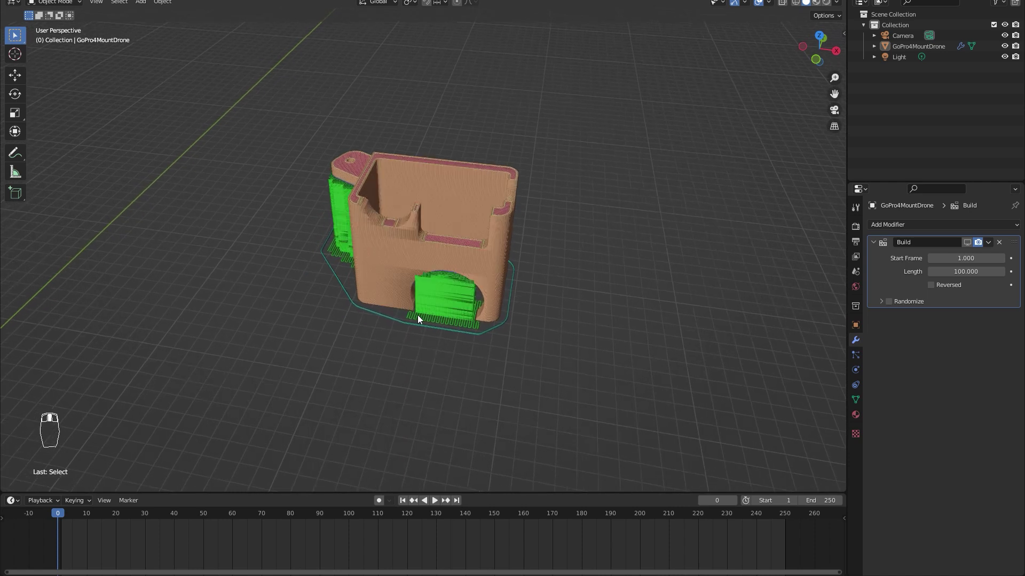
Add a circle curve and scale it to about 11 so it encircles the model.
{"action": "key", "text": "shift+a"}
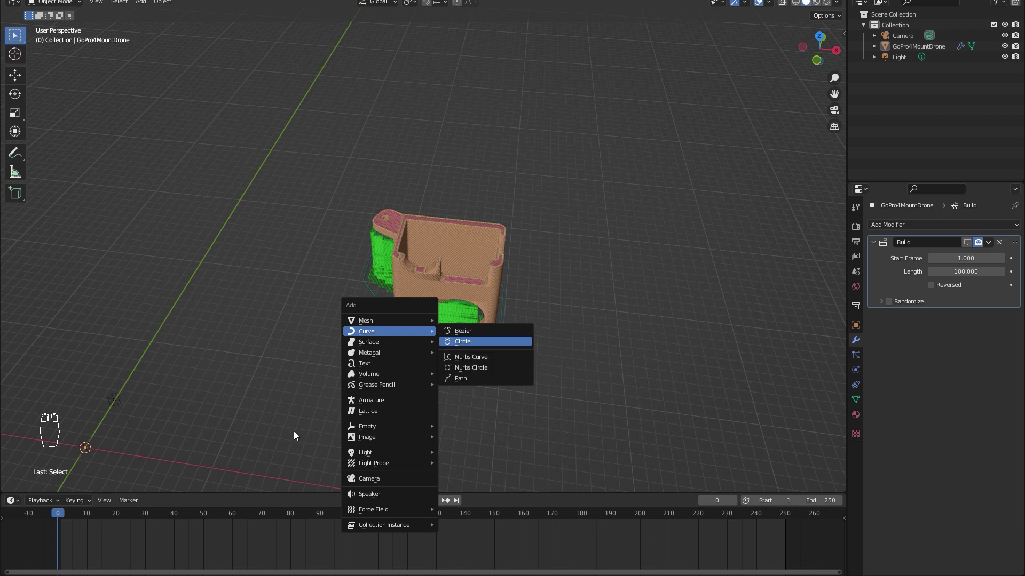
{"action": "left_click_drag", "start_coordinate": [165, 336], "coordinate": [200, 327]}
{"action": "key", "text": "s"}
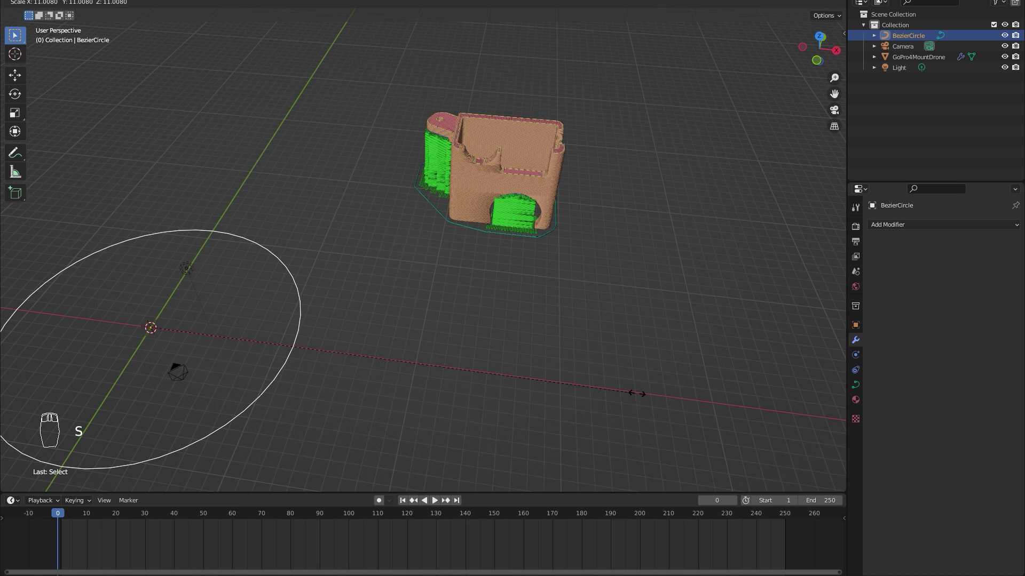
{"action": "key", "text": "g"}
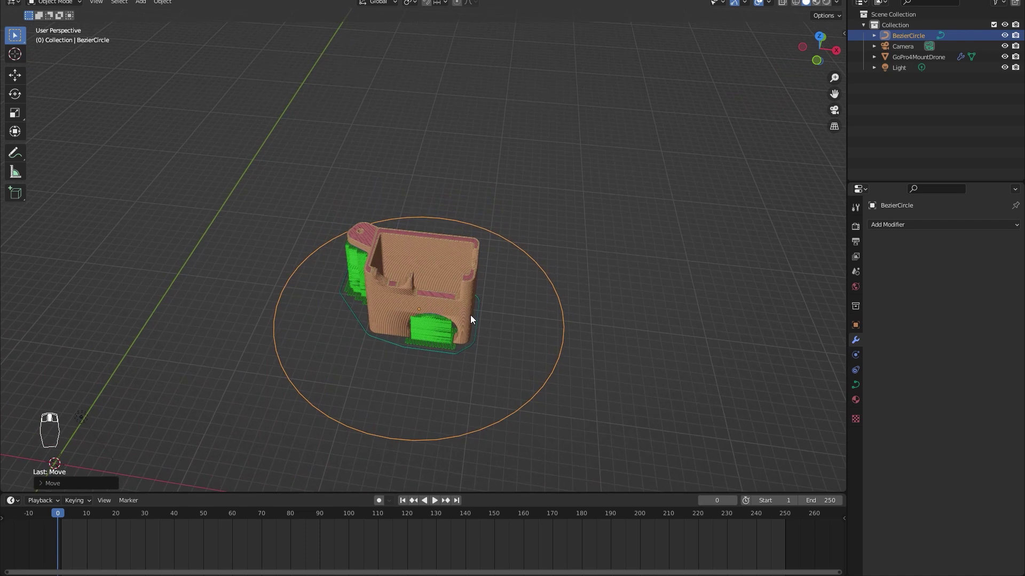
{"action": "key", "text": "s"}
{"action": "key", "text": "g"}
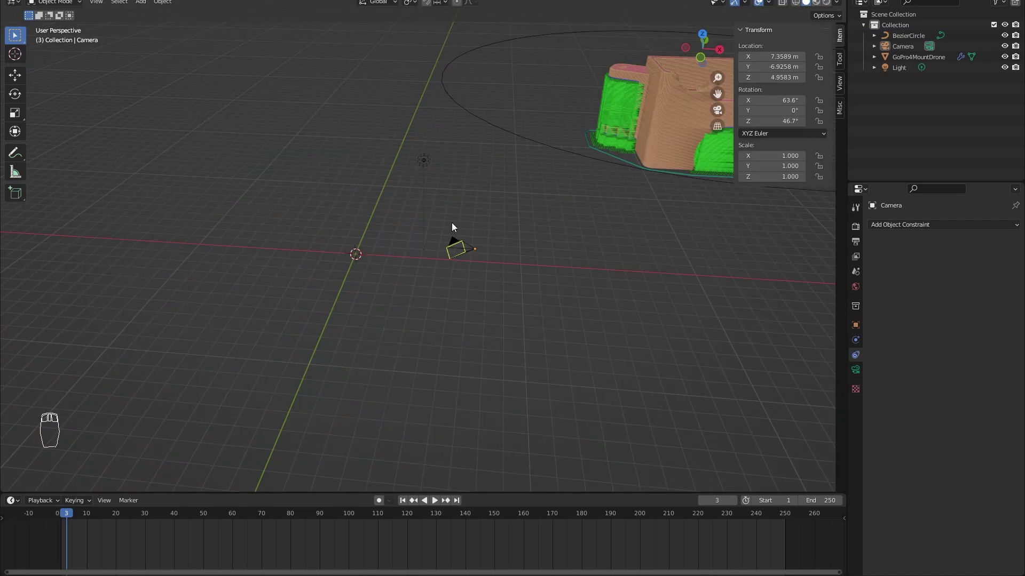
Add a cube Empty at the origin, scale it up, and clear the camera's location to sit inside it.
{"action": "key", "text": "shift+a"}
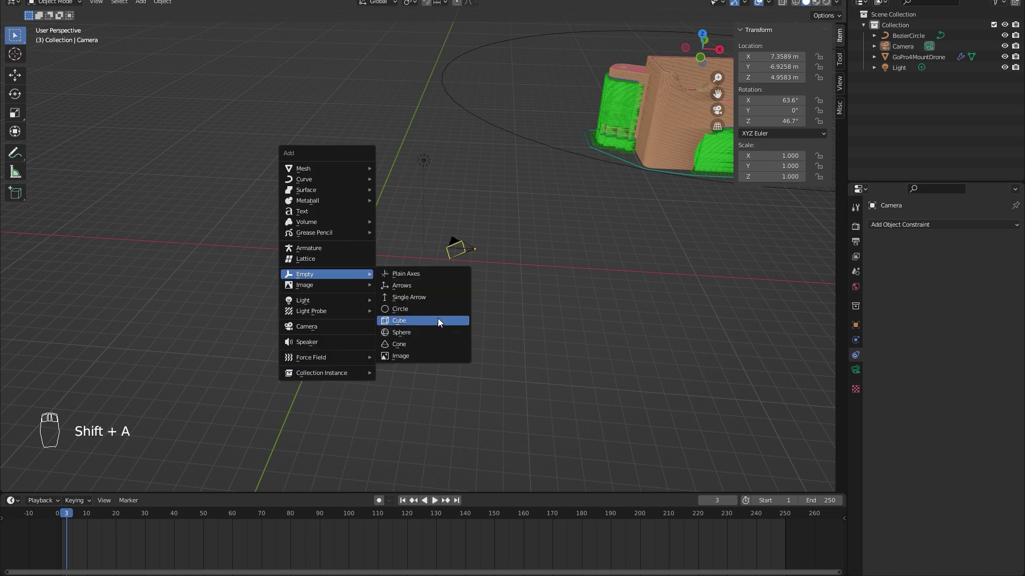
{"action": "key", "text": "s"}
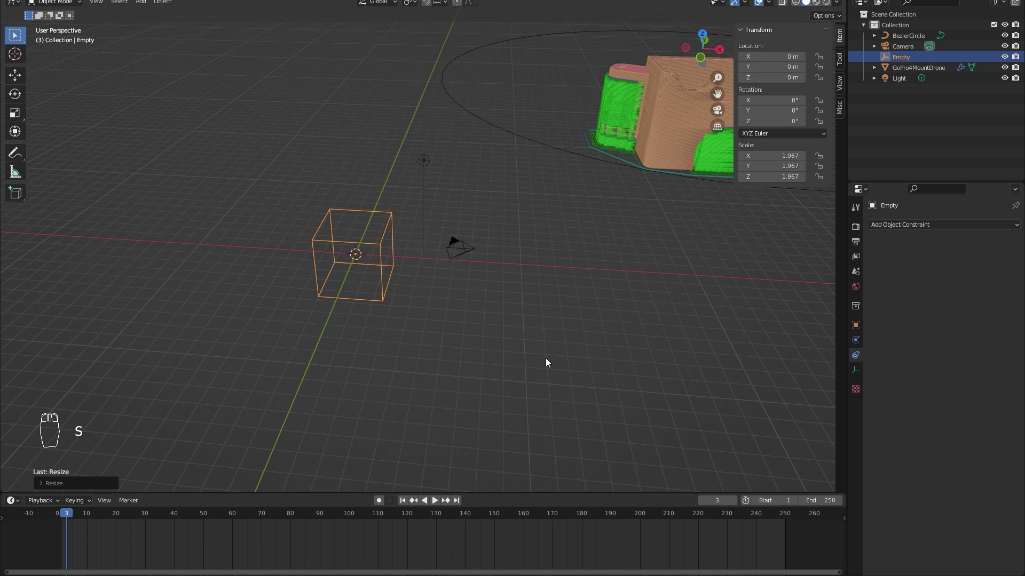
{"action": "left_click_drag", "start_coordinate": [863, 332], "coordinate": [708, 297]}
{"action": "key", "text": "alt+g"}
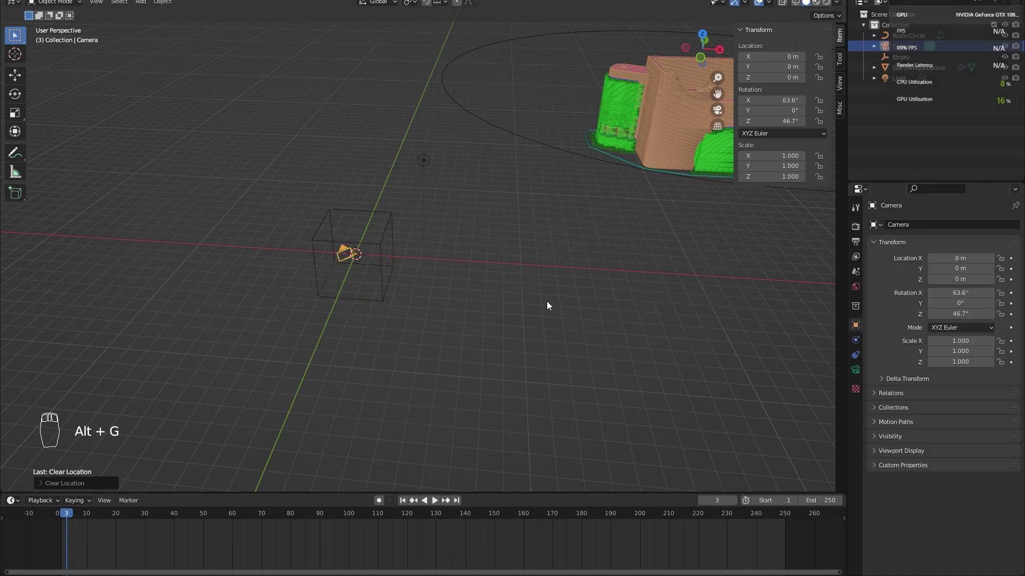
{"action": "key", "text": "alt+s"}
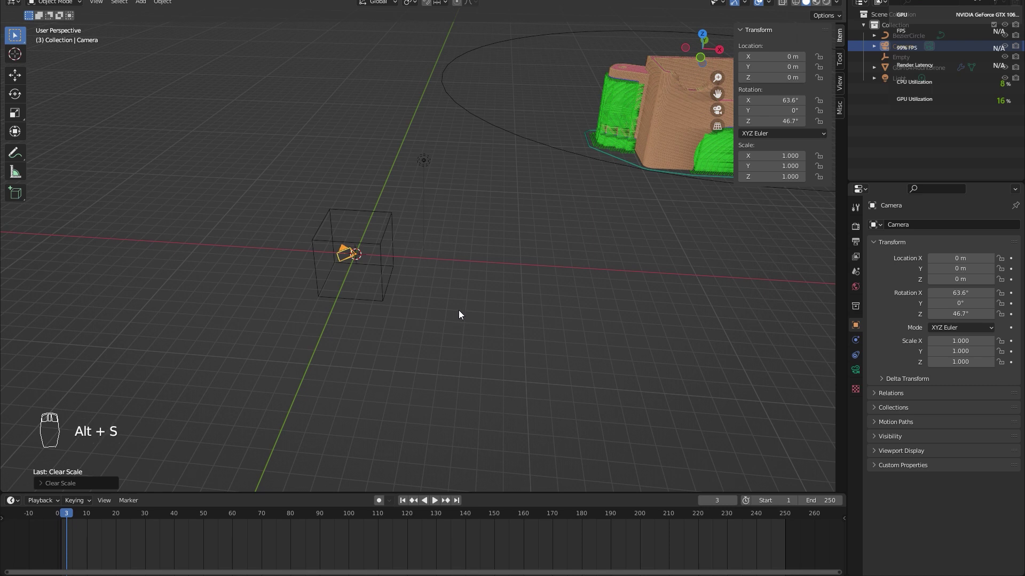
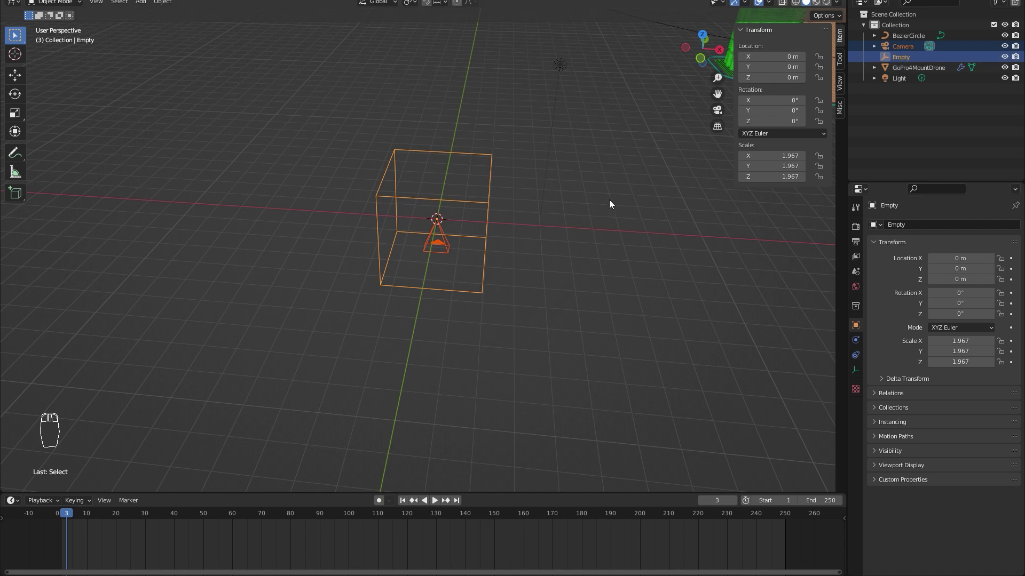
Parent the camera to the cube Empty, test-moving the empty and undoing it back to the origin.
{"action": "left_click_drag", "start_coordinate": [528, 222], "coordinate": [503, 327]}
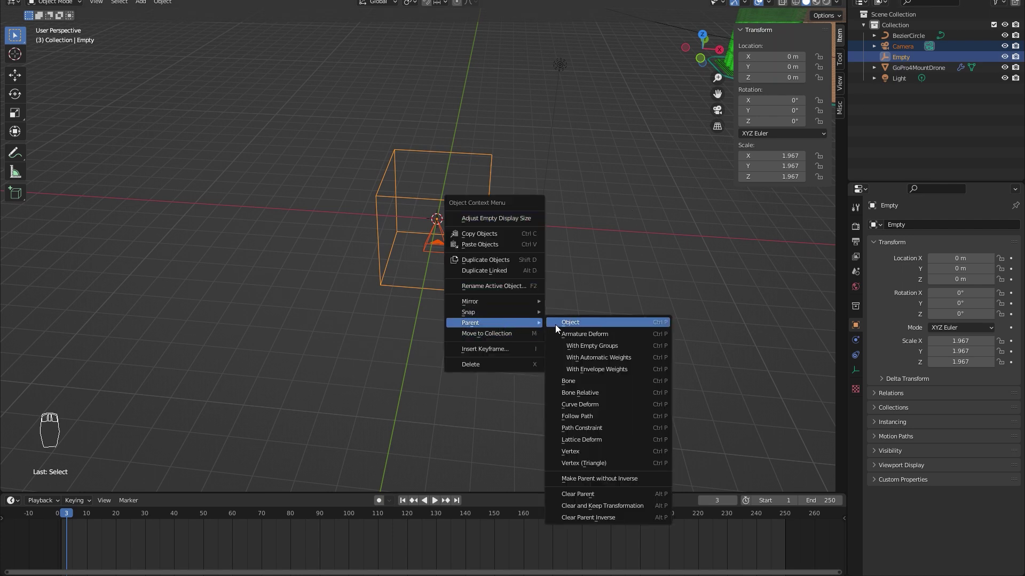
{"action": "left_click", "coordinate": [583, 203]}
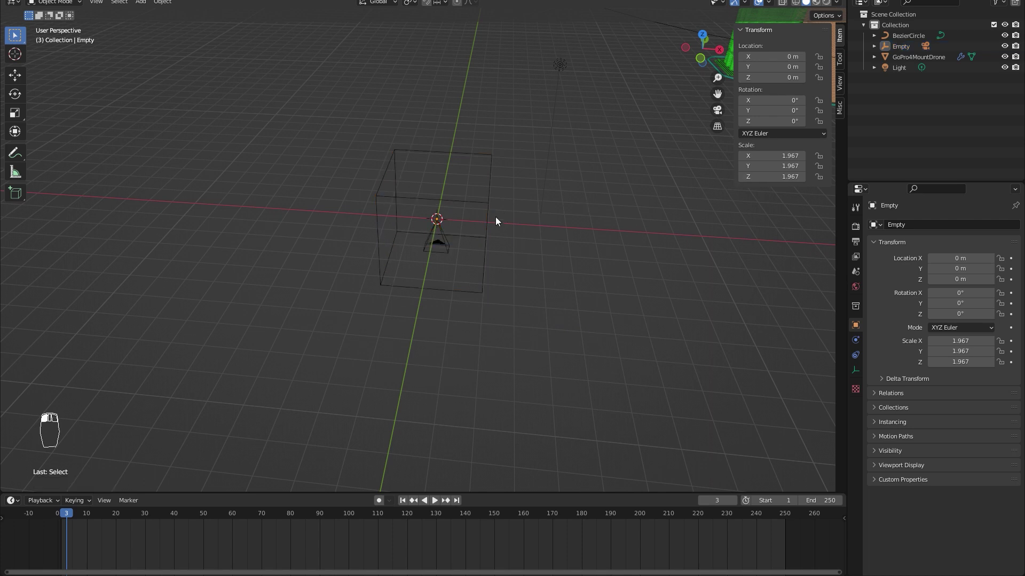
{"action": "key", "text": "g"}
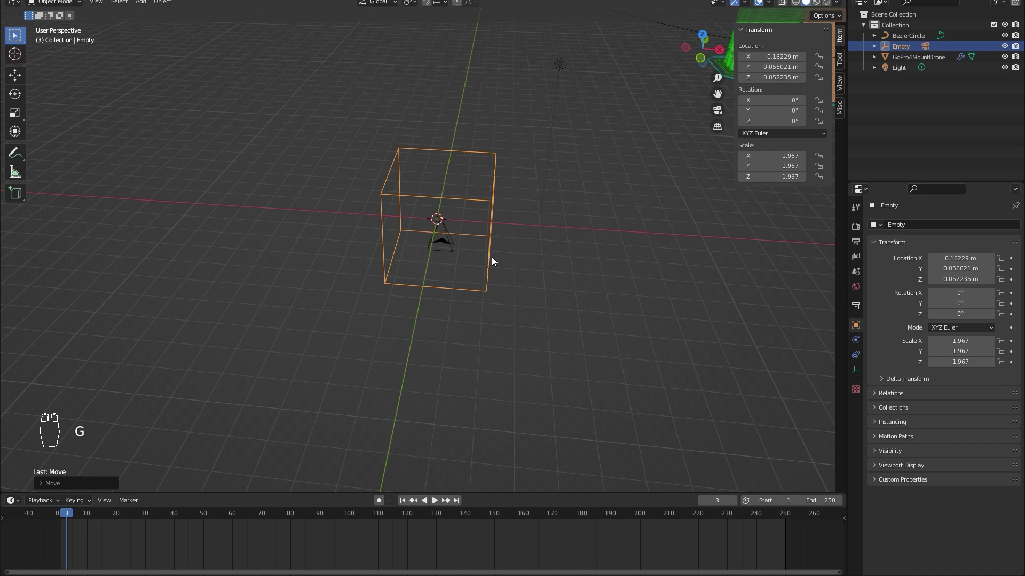
{"action": "key", "text": "ctrl+z"}
Give the cube Empty a Follow Path constraint on BezierCircle with forward axis -Z and up axis Y.
{"action": "left_click_drag", "start_coordinate": [547, 265], "coordinate": [912, 265]}
{"action": "left_click_drag", "start_coordinate": [858, 342], "coordinate": [916, 301]}
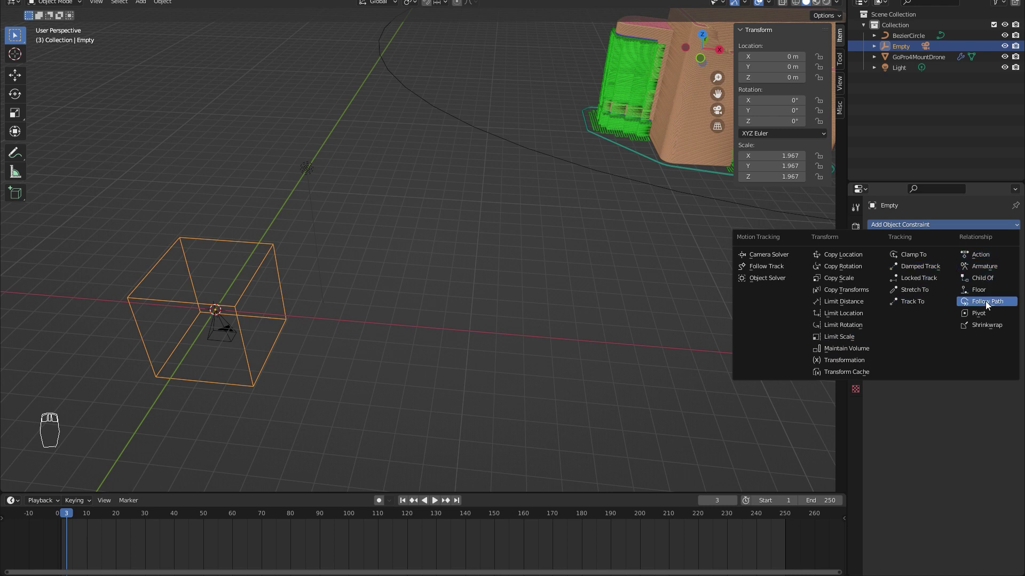
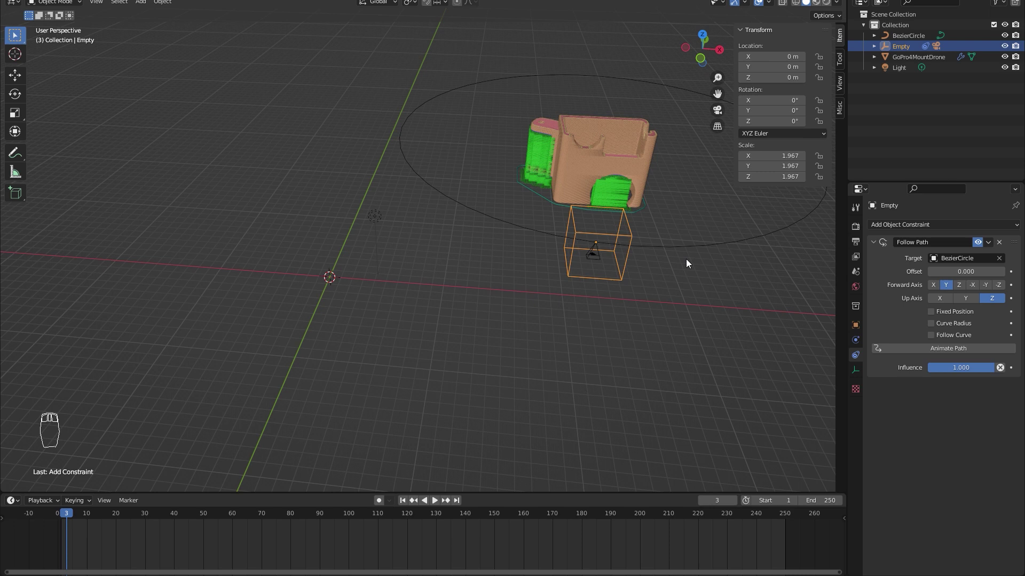
{"action": "left_click_drag", "start_coordinate": [643, 244], "coordinate": [597, 273]}
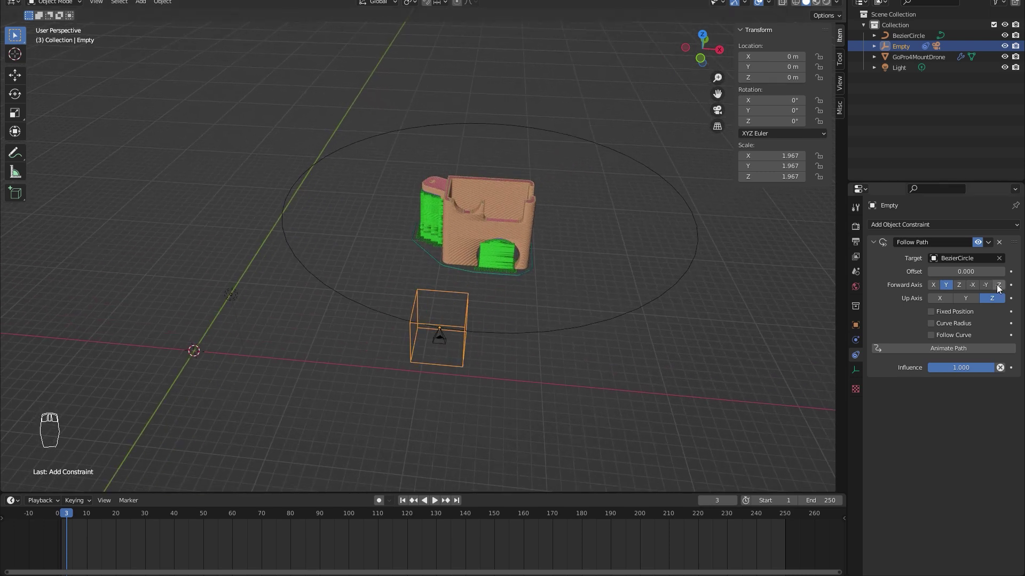
{"action": "left_click_drag", "start_coordinate": [1000, 290], "coordinate": [973, 309]}
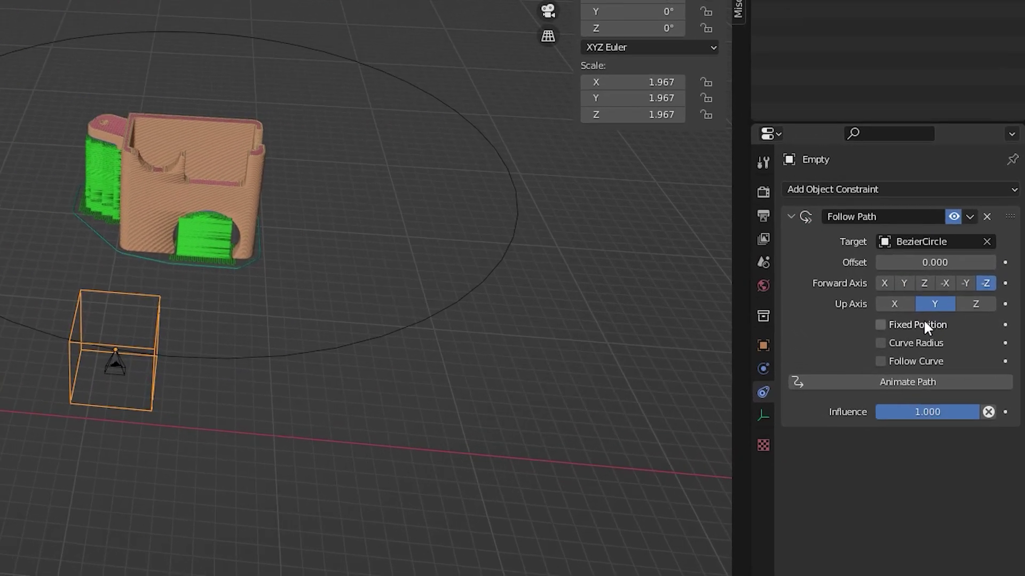
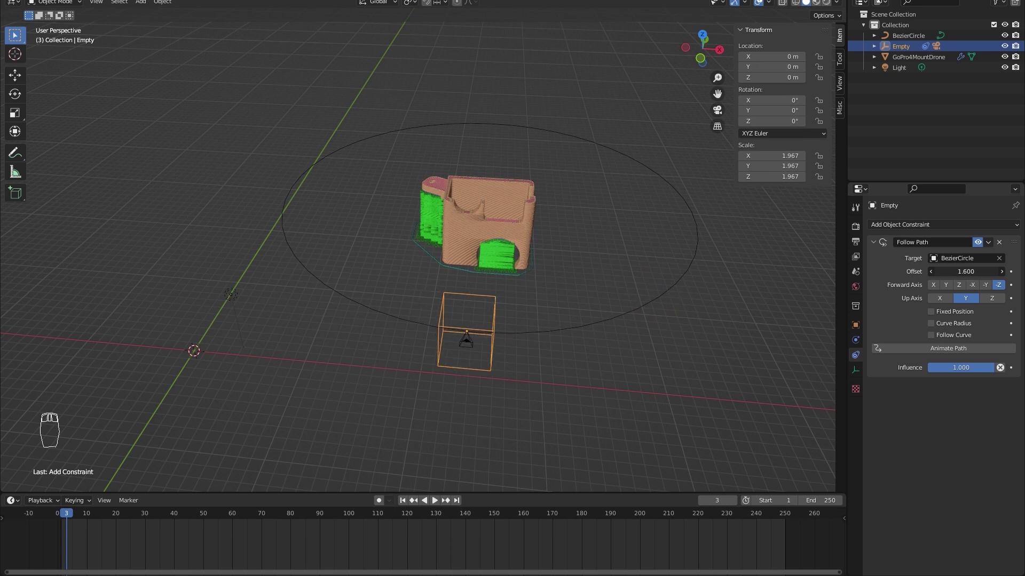
{"action": "left_click_drag", "start_coordinate": [430, 285], "coordinate": [388, 354]}
Add Empty.001 and move it into the middle of the GoPro4MountDrone model.
{"action": "key", "text": "shift+a"}
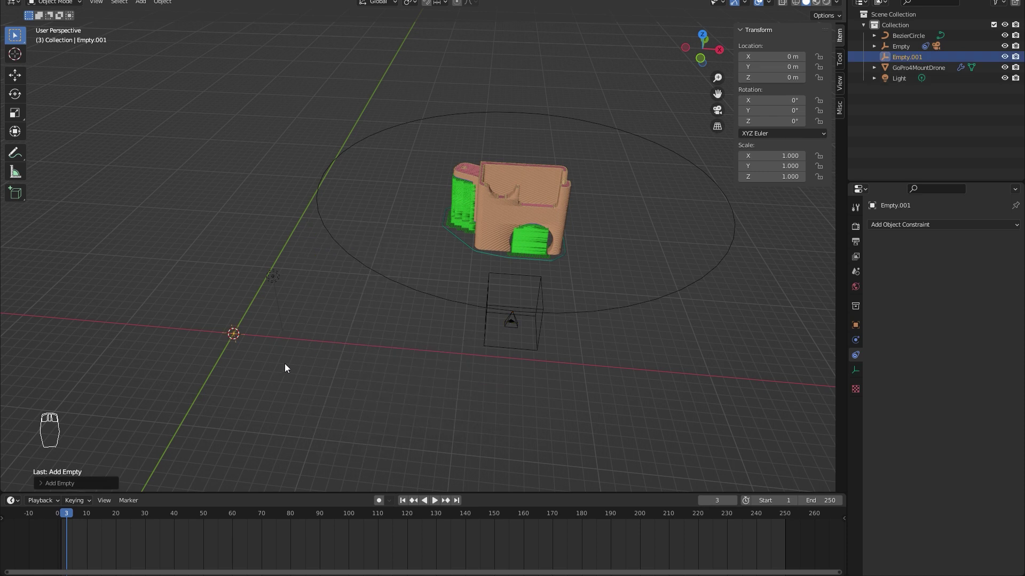
{"action": "key", "text": "g"}
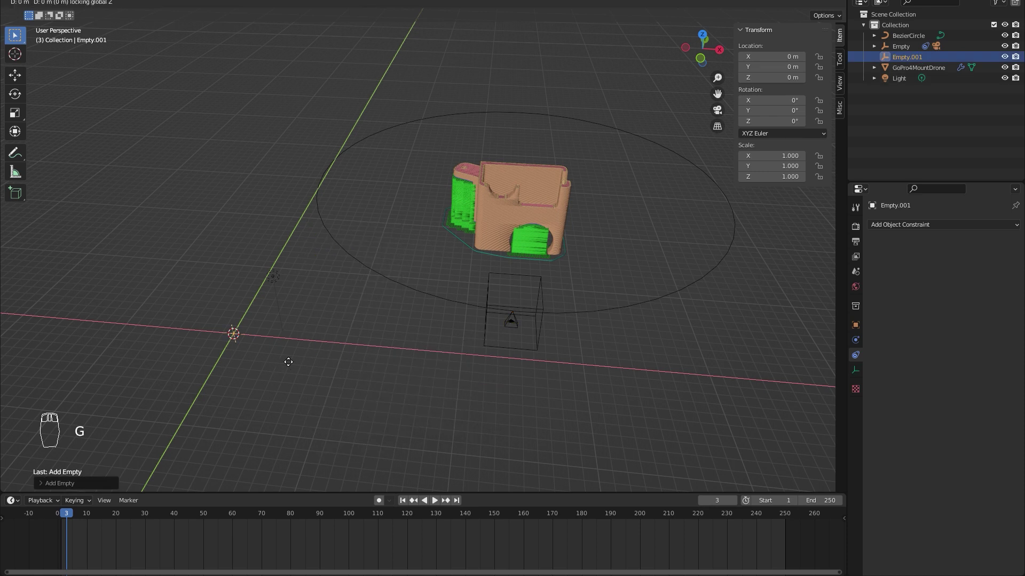
{"action": "left_click_drag", "start_coordinate": [566, 269], "coordinate": [508, 311]}
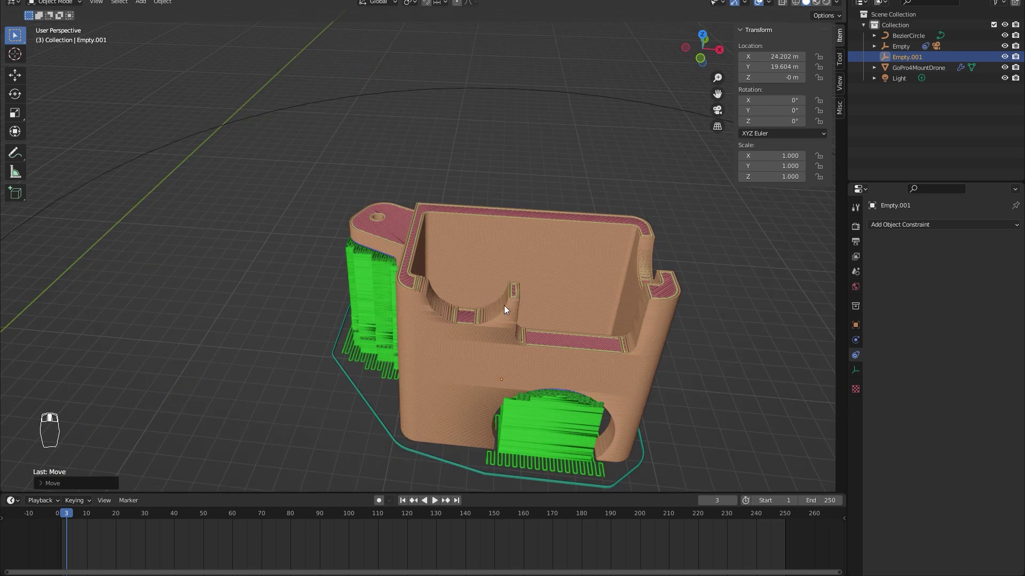
{"action": "left_click_drag", "start_coordinate": [515, 338], "coordinate": [474, 283]}
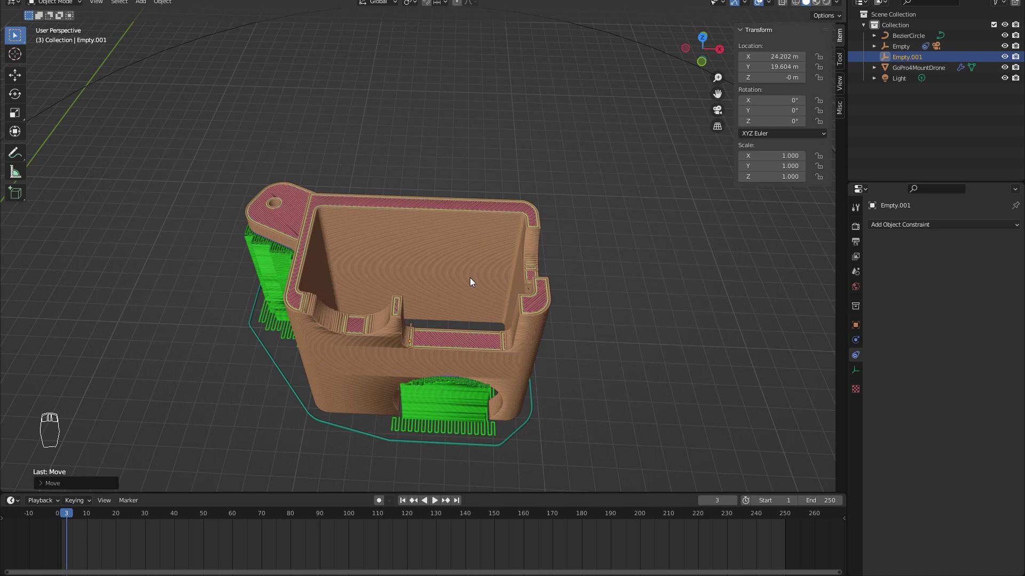
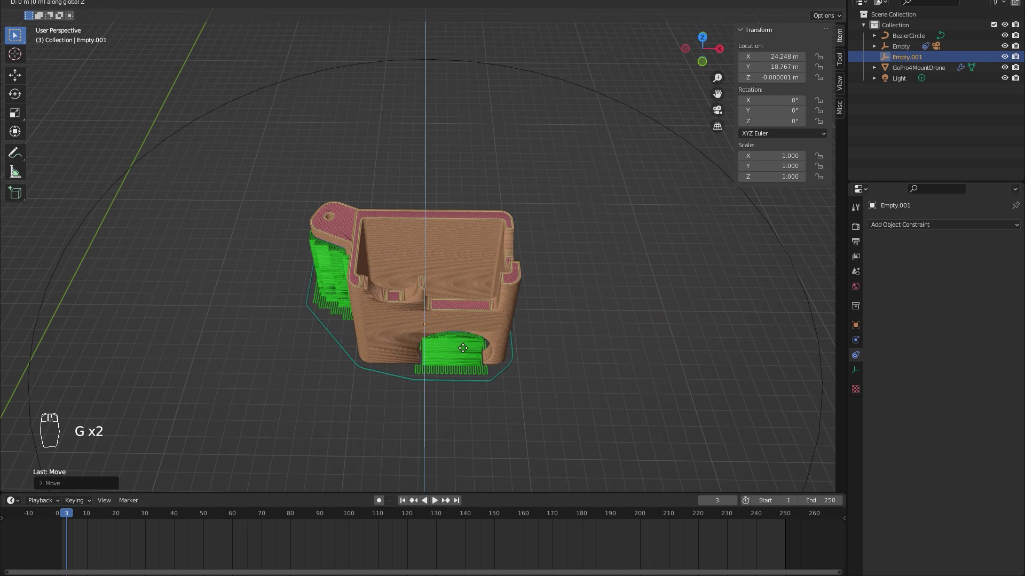
Add a Track To constraint to the camera.
{"action": "left_click_drag", "start_coordinate": [925, 232], "coordinate": [951, 316]}
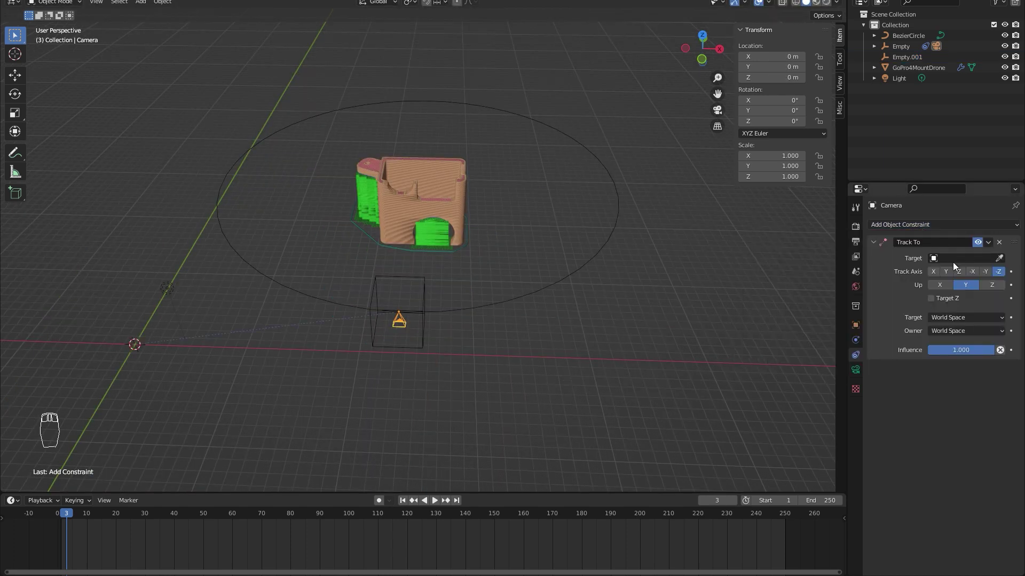
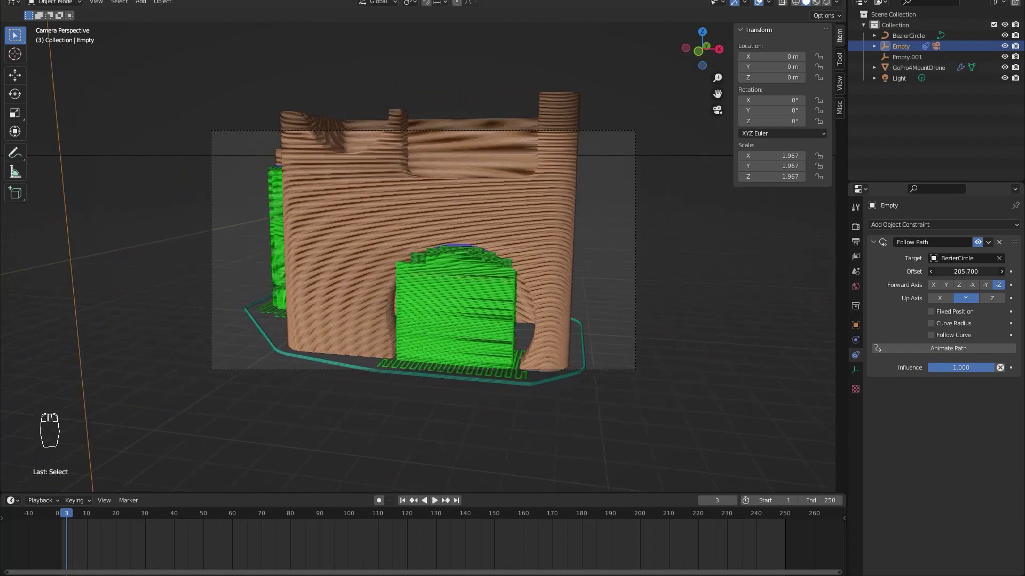
Scale the BezierCircle camera path to 70 m, lift it on Z, and keyframe the Empty's path offset from frame 0 to 99.
{"action": "left_click_drag", "start_coordinate": [905, 37], "coordinate": [527, 252]}
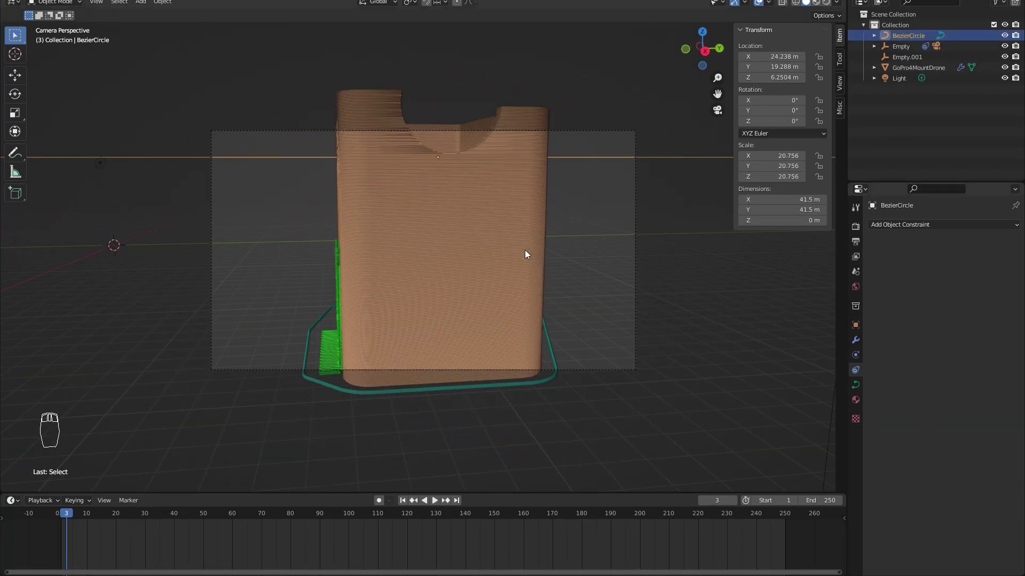
{"action": "key", "text": "g"}
{"action": "key", "text": "s"}
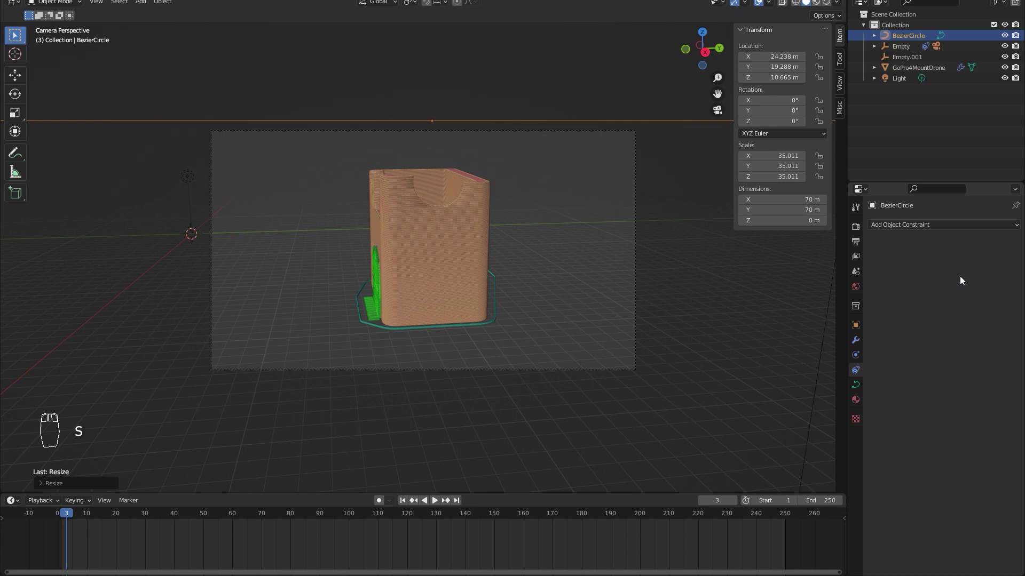
{"action": "key", "text": "ctrl+z"}
{"action": "left_click", "coordinate": [56, 519]}
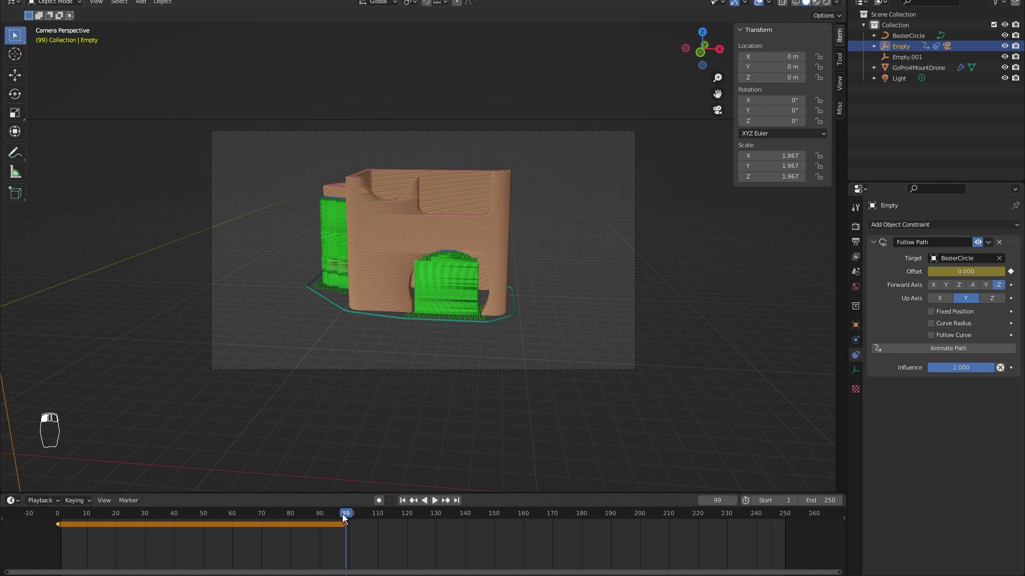
{"action": "left_click", "coordinate": [17, 536]}
{"action": "key", "text": "space"}
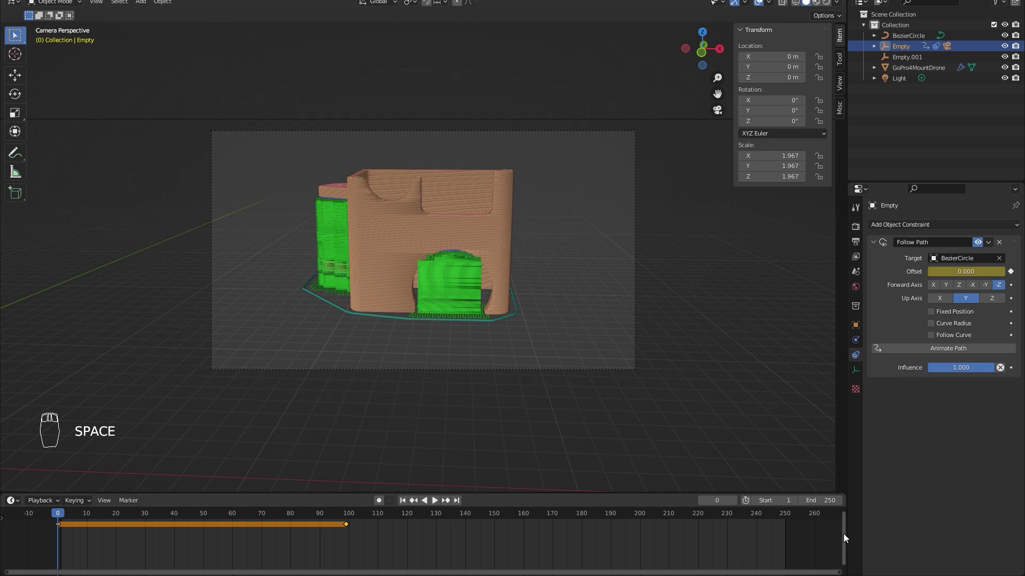
Add a Plane mesh and scale it into a wide ground beneath the model and camera circle.
{"action": "key", "text": "space"}
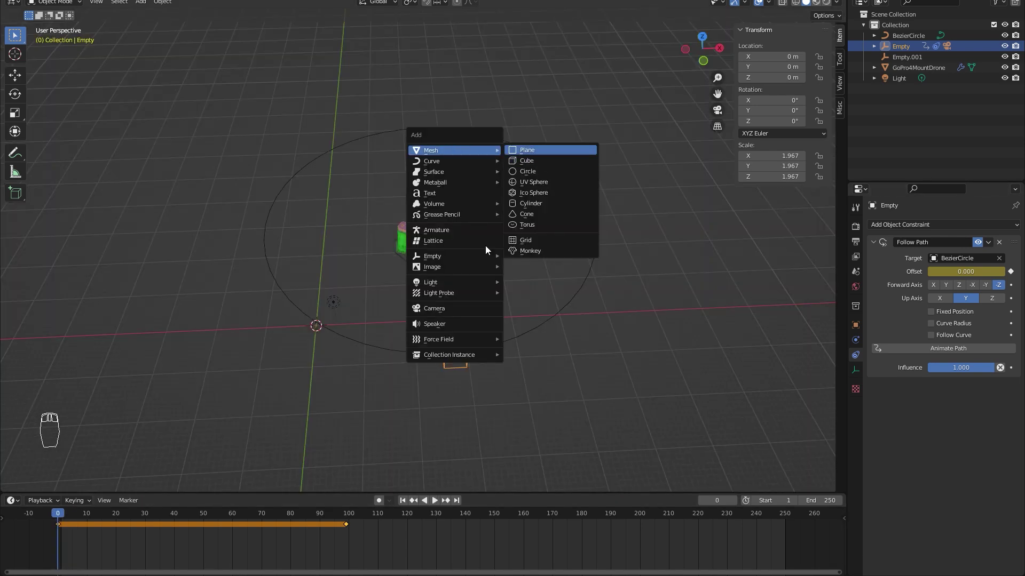
{"action": "key", "text": "s"}
{"action": "key", "text": "s"}
{"action": "key", "text": "g"}
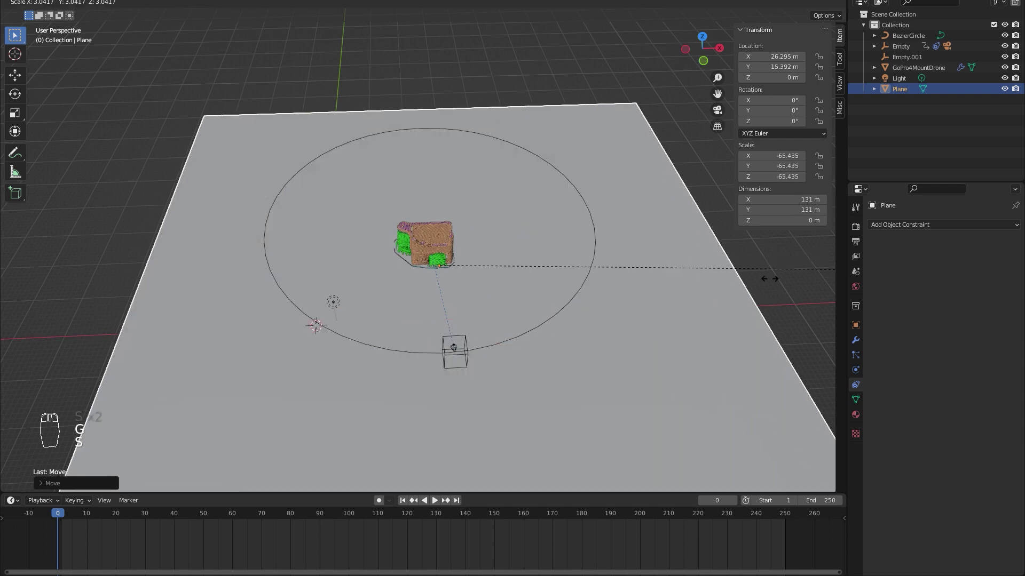
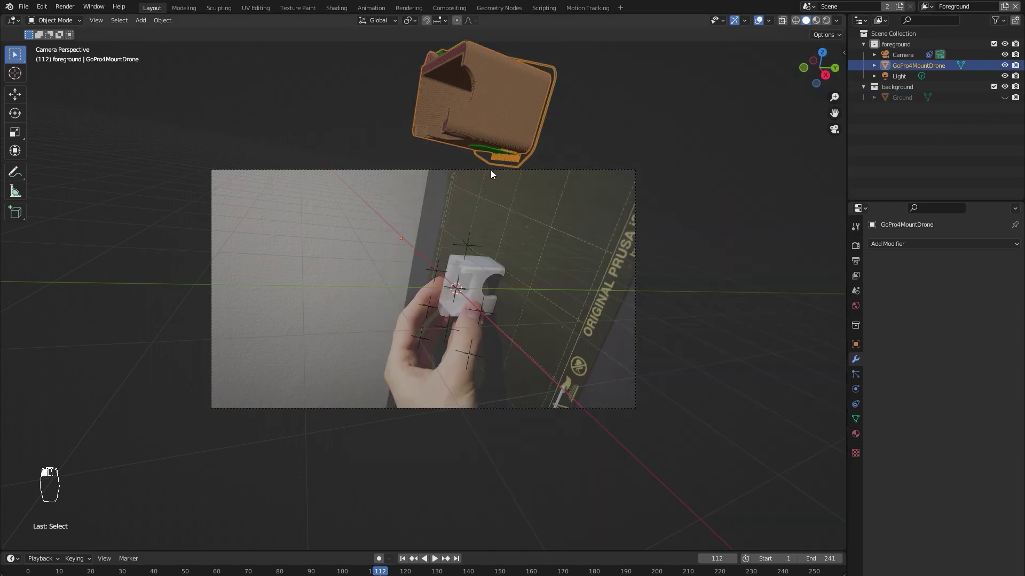
Rotate GoPro4MountDrone and move it onto the real printed part at an earlier frame.
{"action": "key", "text": "r"}
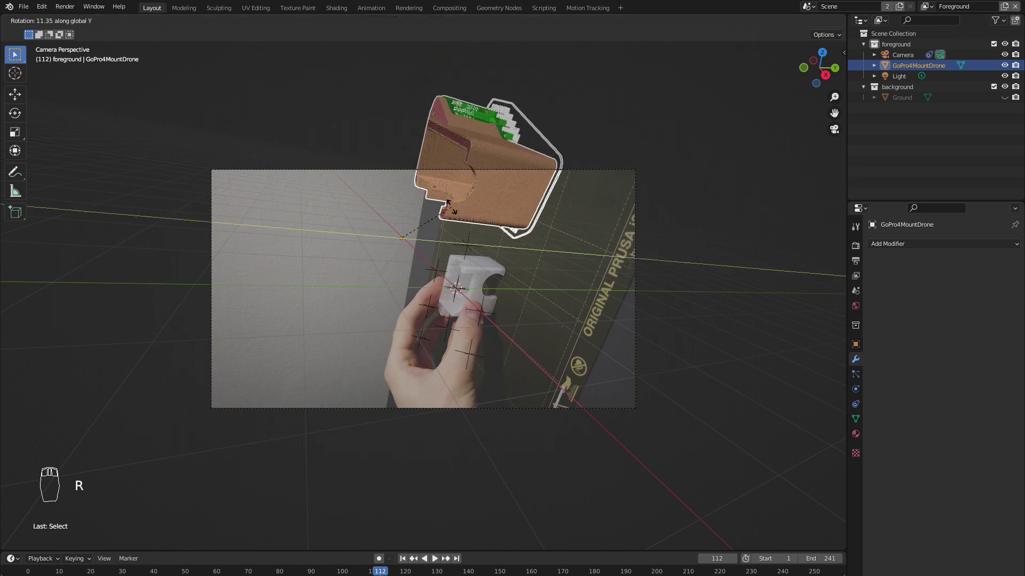
{"action": "key", "text": "ctrl+z"}
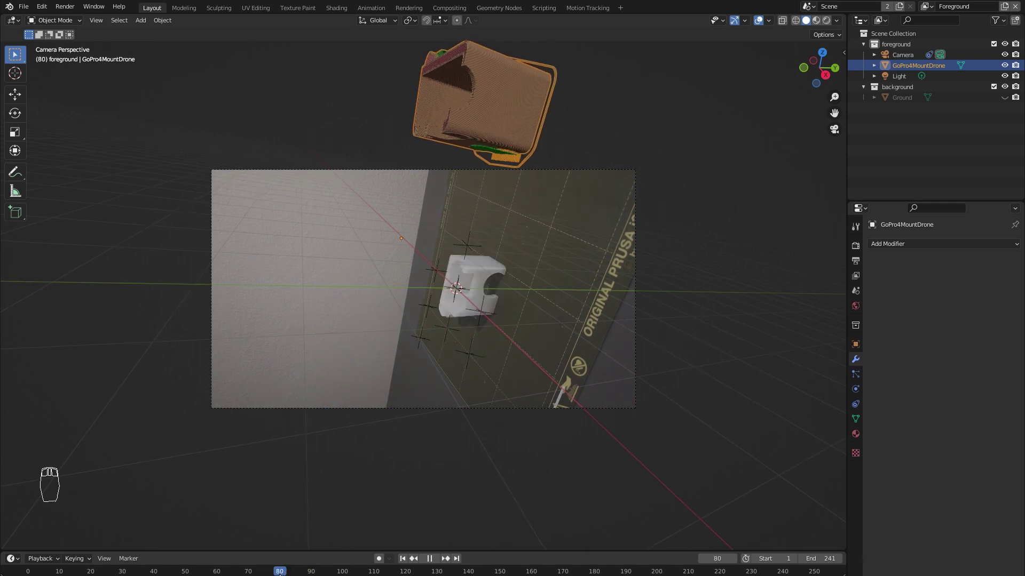
{"action": "key", "text": "r"}
{"action": "key", "text": "ctrl+z"}
{"action": "key", "text": "g"}
Refine the model's rotation and scale so it matches the printed part around frame 80.
{"action": "key", "text": "r"}
{"action": "key", "text": "ctrl+z"}
{"action": "key", "text": "g"}
{"action": "key", "text": "s"}
{"action": "key", "text": "g"}
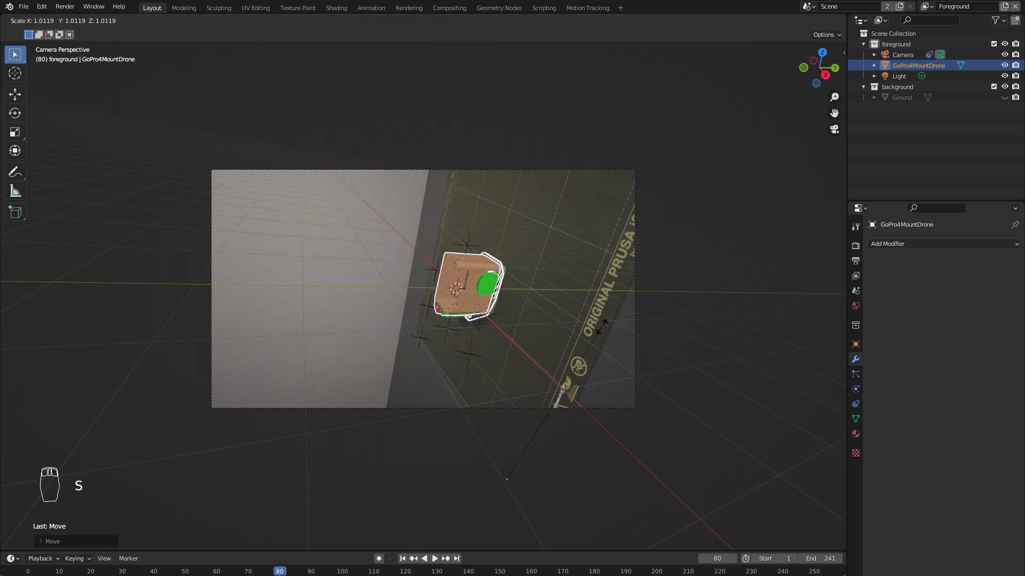
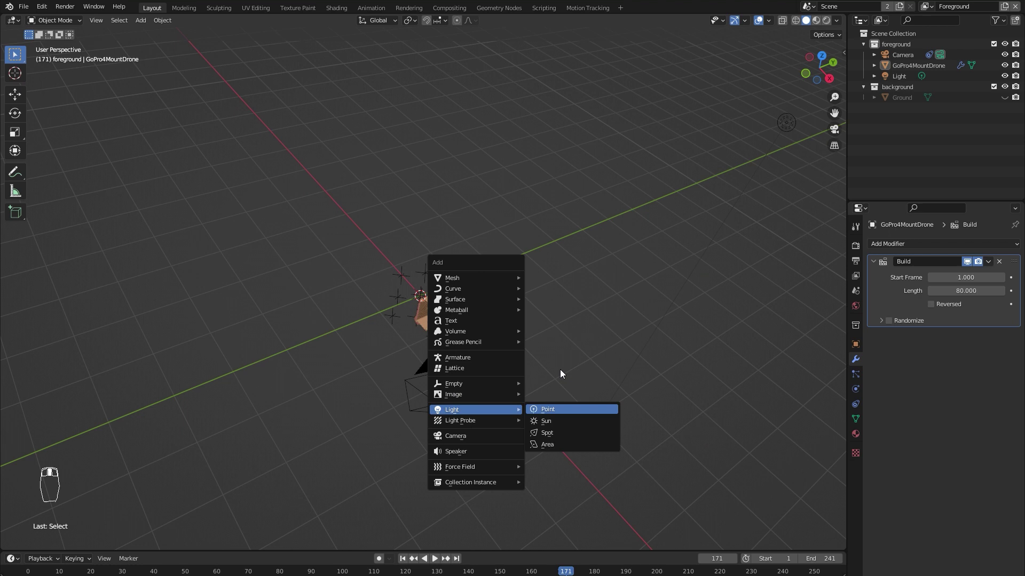
Add a Point light and a Sun light to the foreground collection.
{"action": "key", "text": "g"}
{"action": "key", "text": "g"}
{"action": "key", "text": "z"}
{"action": "left_click", "coordinate": [1009, 114]}
{"action": "key", "text": "g"}
{"action": "key", "text": "g"}
{"action": "left_click", "coordinate": [611, 268]}
{"action": "left_click", "coordinate": [542, 304]}
Switch to rendered preview, enable Film > Transparent, and bring up the model's material_8 settings.
{"action": "left_click", "coordinate": [839, 135]}
{"action": "left_click", "coordinate": [912, 380]}
{"action": "middle_click", "coordinate": [802, 89]}
{"action": "left_click", "coordinate": [544, 260]}
{"action": "middle_click", "coordinate": [543, 259]}
{"action": "left_click", "coordinate": [584, 253]}
{"action": "key", "text": "space"}
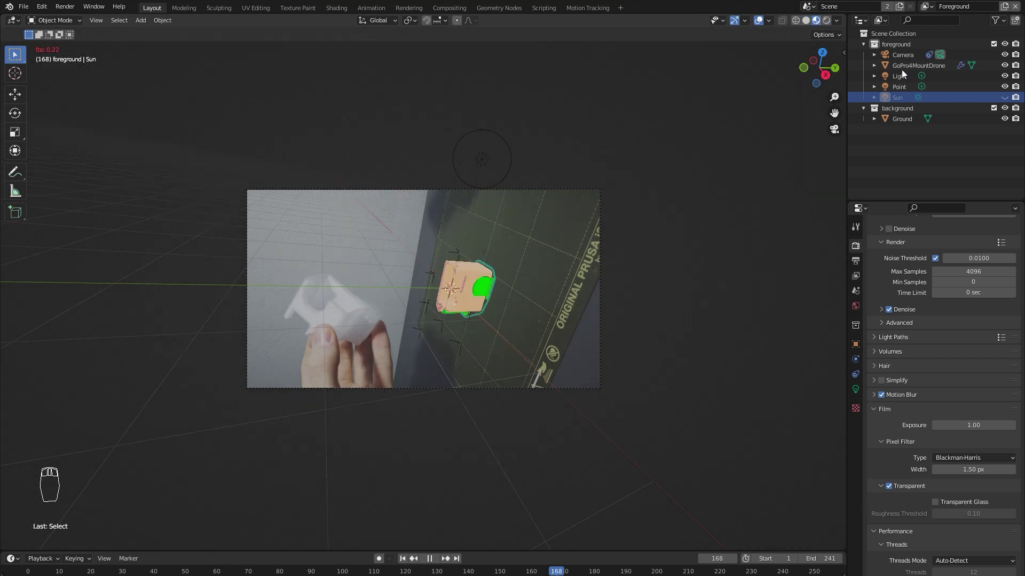